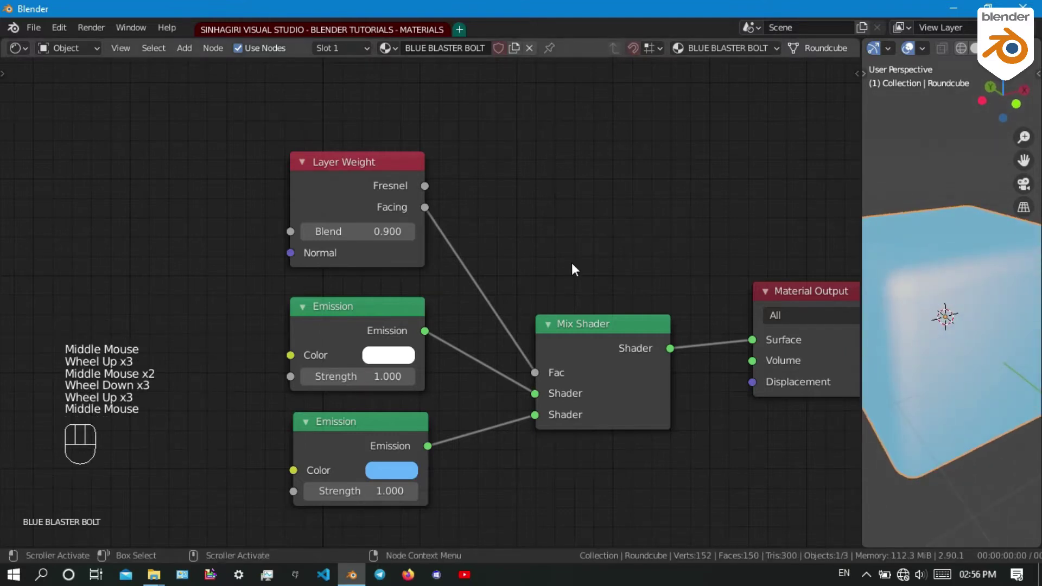
Replace the BLUE BLASTER BOLT material with a new default Principled BSDF material on the roundcube
{"action": "scroll", "scroll_direction": "down", "scroll_amount": 3}
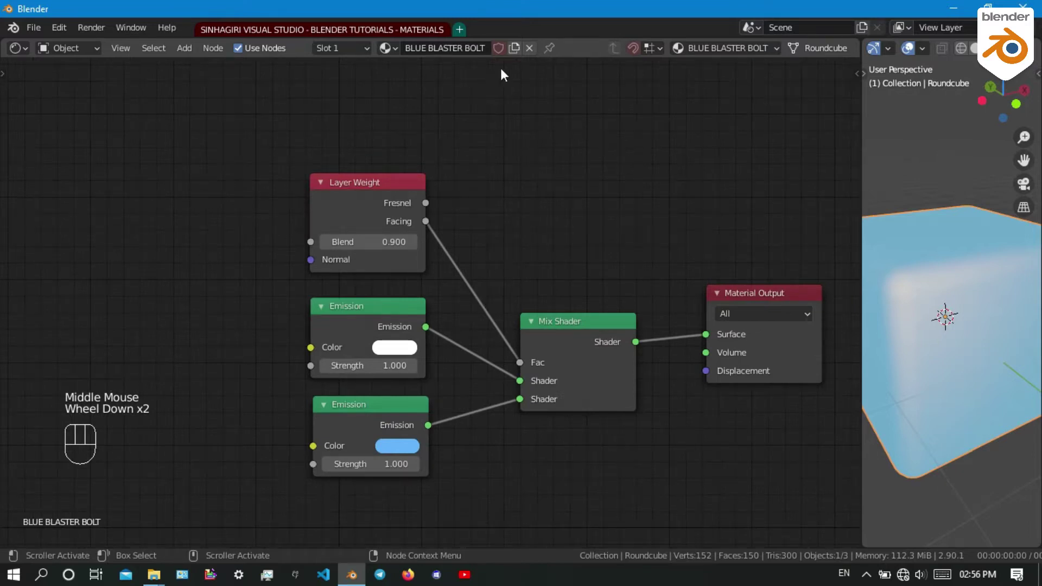
{"action": "left_click_drag", "start_coordinate": [534, 55], "coordinate": [482, 56]}
{"action": "left_click", "coordinate": [475, 52]}
{"action": "middle_click", "coordinate": [355, 358]}
{"action": "scroll", "scroll_direction": "up", "scroll_amount": 3}
{"action": "left_click_drag", "start_coordinate": [405, 192], "coordinate": [395, 177]}
{"action": "left_click", "coordinate": [395, 177]}
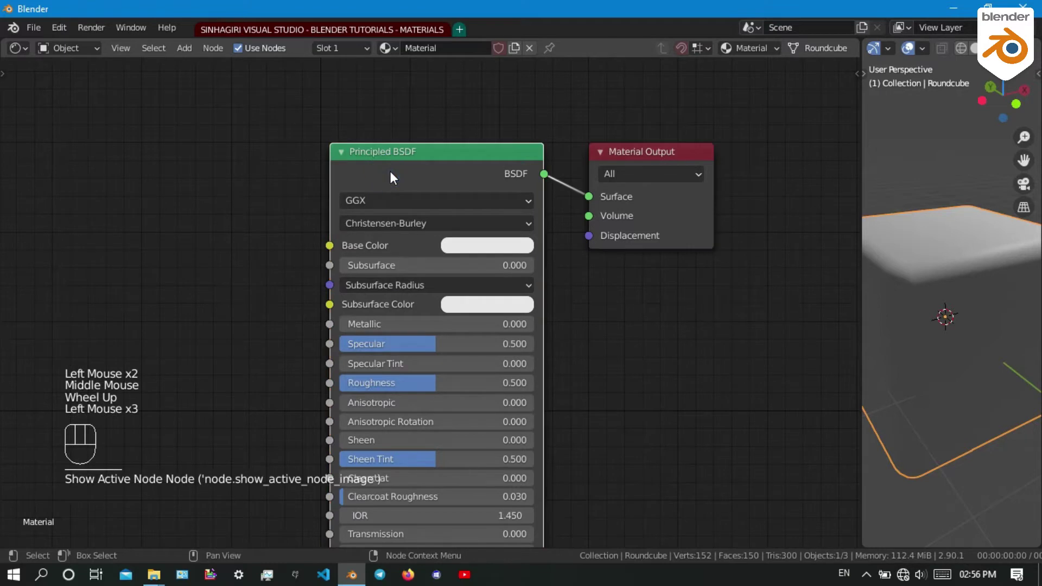
Delete the Principled BSDF and add a Mix Shader feeding the output's Surface
{"action": "key", "text": "Delete"}
{"action": "middle_click", "coordinate": [435, 226]}
{"action": "scroll", "scroll_direction": "down", "scroll_amount": 3}
{"action": "scroll", "scroll_direction": "down", "scroll_amount": 3}
{"action": "key", "text": "ctrl+alt+a"}
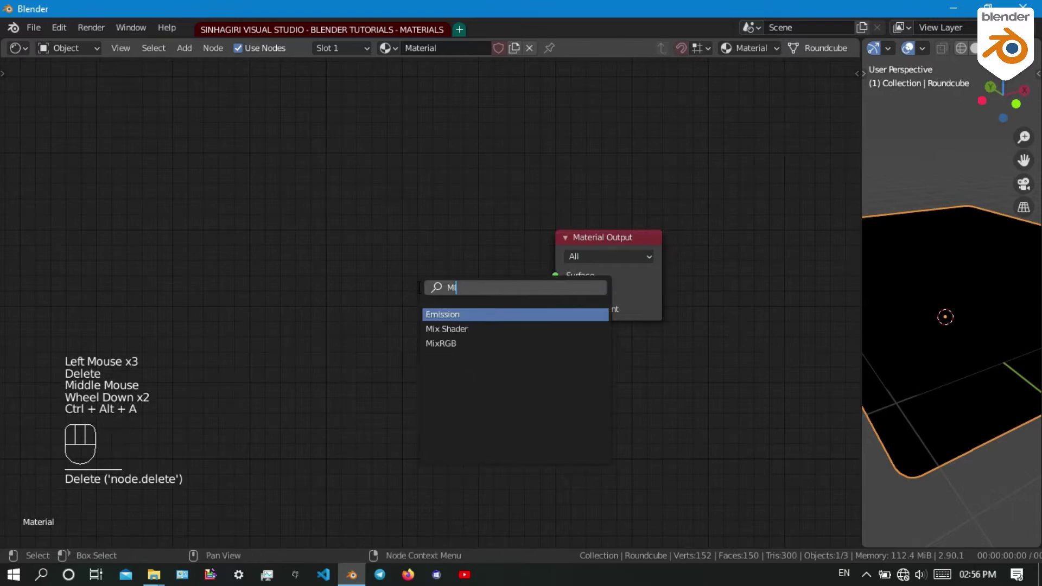
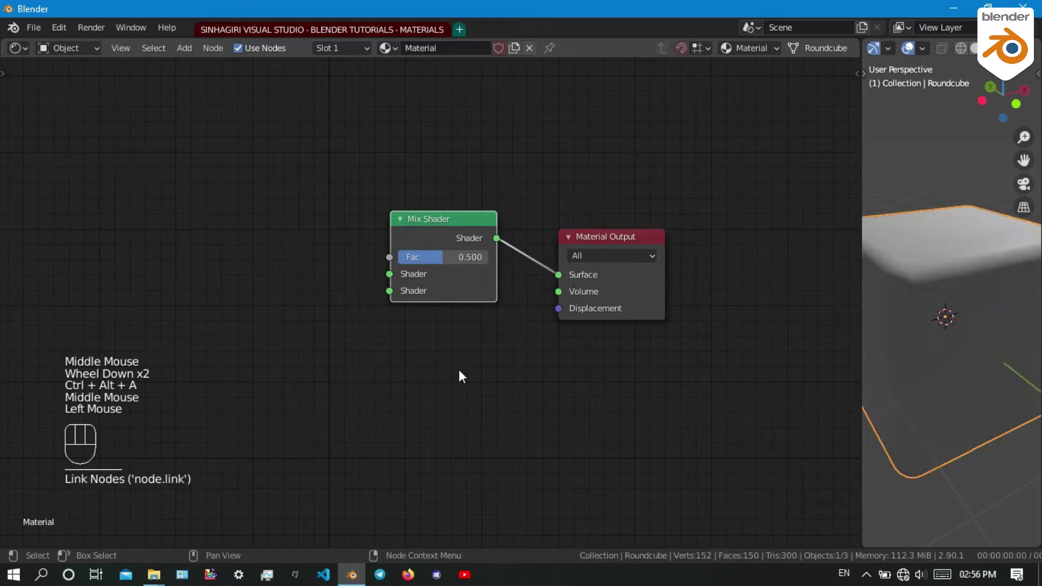
Add a Displacement node to the roundcube's material node tree
{"action": "middle_click", "coordinate": [432, 400]}
{"action": "scroll", "scroll_direction": "up", "scroll_amount": 3}
{"action": "key", "text": "ctrl+alt+a"}
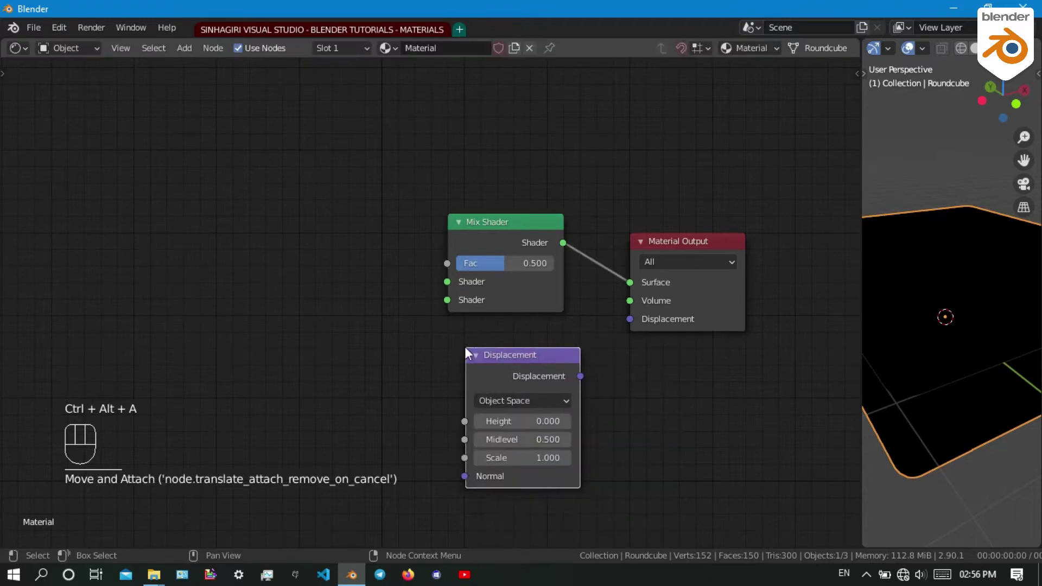
Connect the Displacement node to the Material Output's Displacement socket and rearrange the nodes
{"action": "left_click_drag", "start_coordinate": [585, 381], "coordinate": [631, 321]}
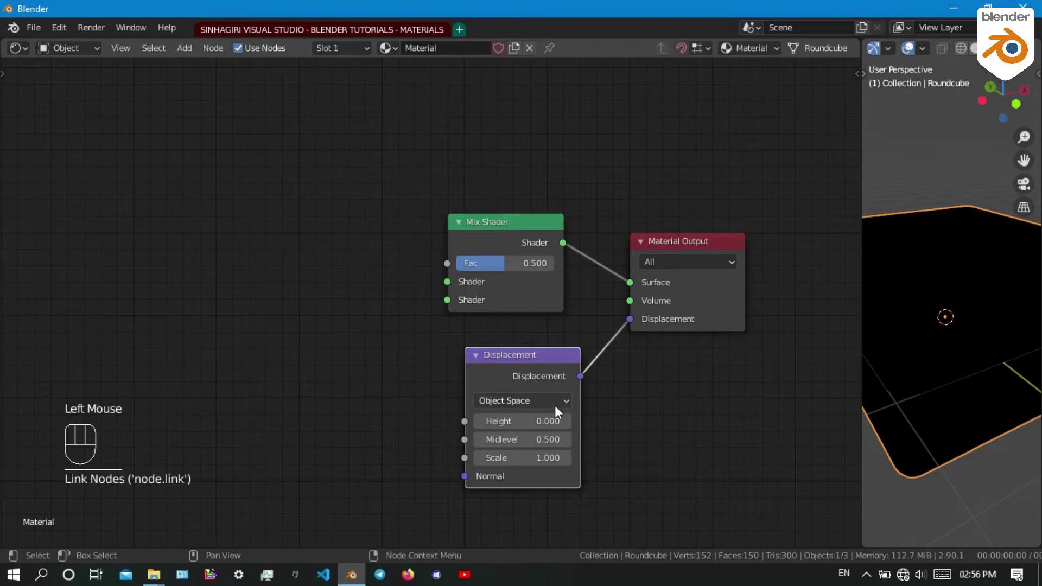
{"action": "left_click", "coordinate": [498, 398]}
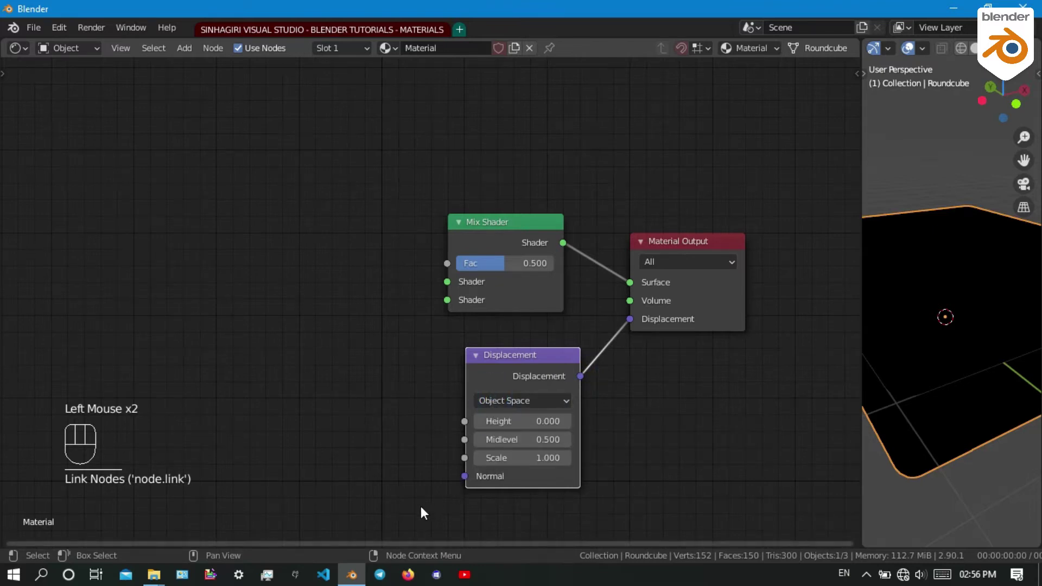
{"action": "middle_click", "coordinate": [403, 483]}
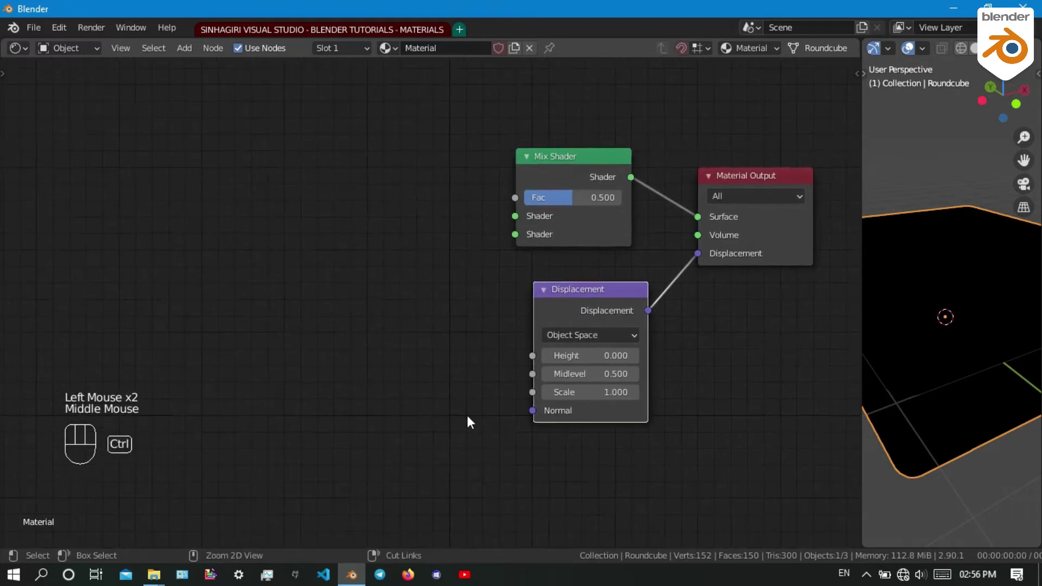
{"action": "key", "text": "ctrl+alt+a"}
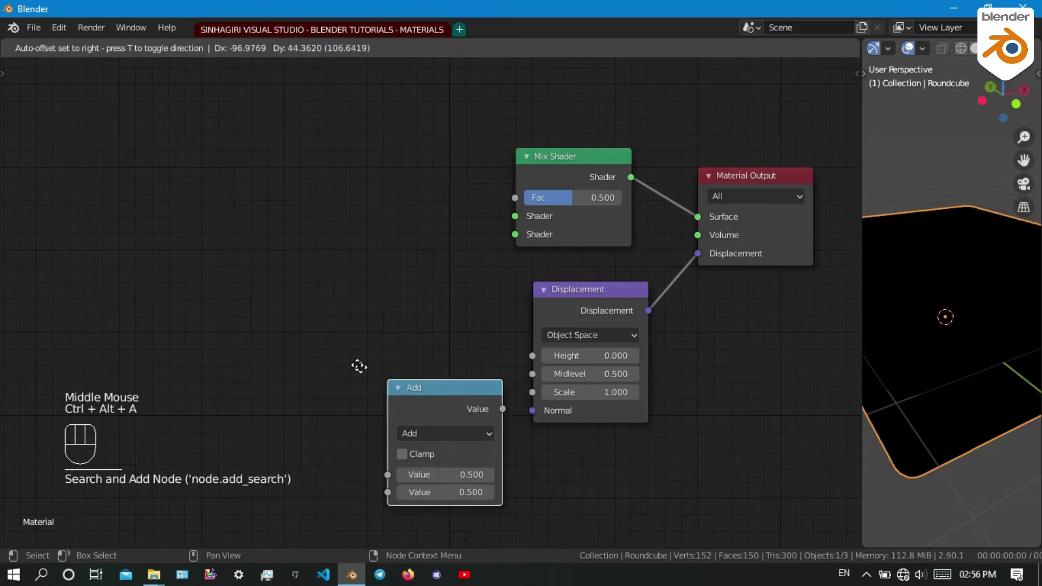
{"action": "left_click_drag", "start_coordinate": [395, 426], "coordinate": [355, 305]}
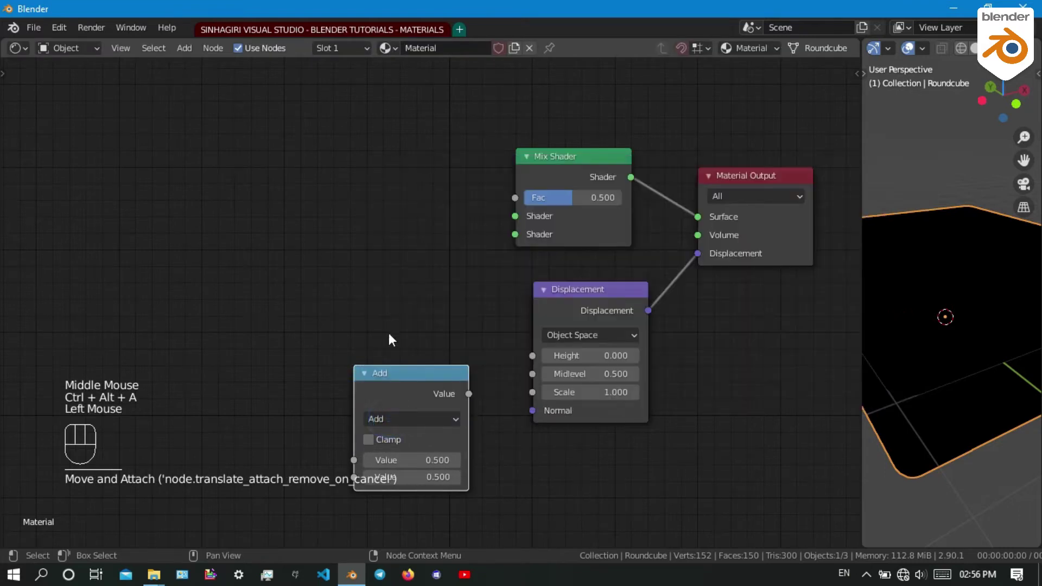
{"action": "left_click_drag", "start_coordinate": [373, 427], "coordinate": [416, 254]}
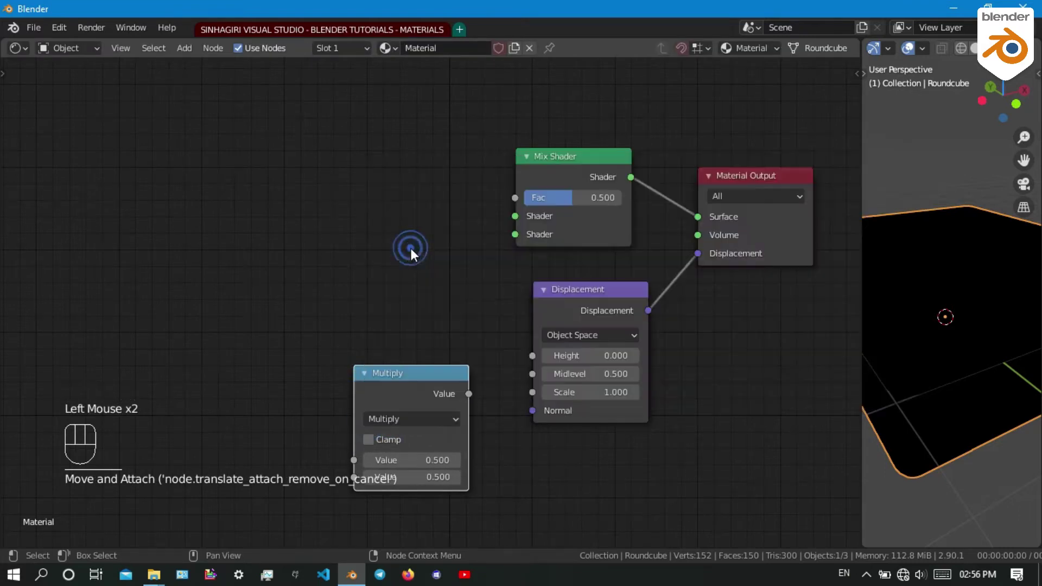
Feed an incoming link into the Displacement node's Height input
{"action": "left_click_drag", "start_coordinate": [473, 397], "coordinate": [489, 388]}
{"action": "middle_click", "coordinate": [280, 455]}
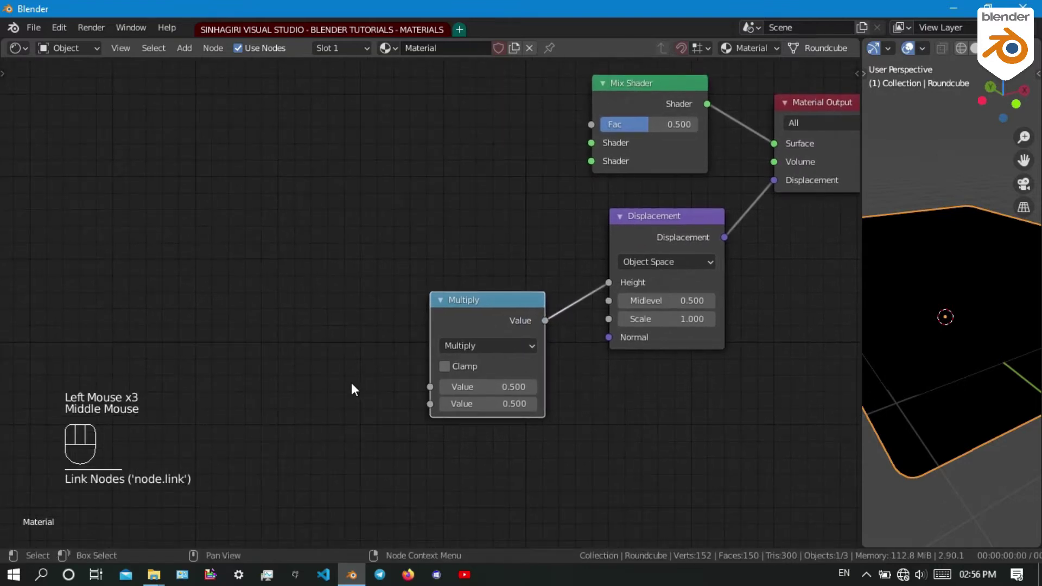
{"action": "left_click", "coordinate": [551, 330]}
{"action": "scroll", "scroll_direction": "down", "scroll_amount": 3}
{"action": "middle_click", "coordinate": [594, 332]}
{"action": "middle_click", "coordinate": [420, 267]}
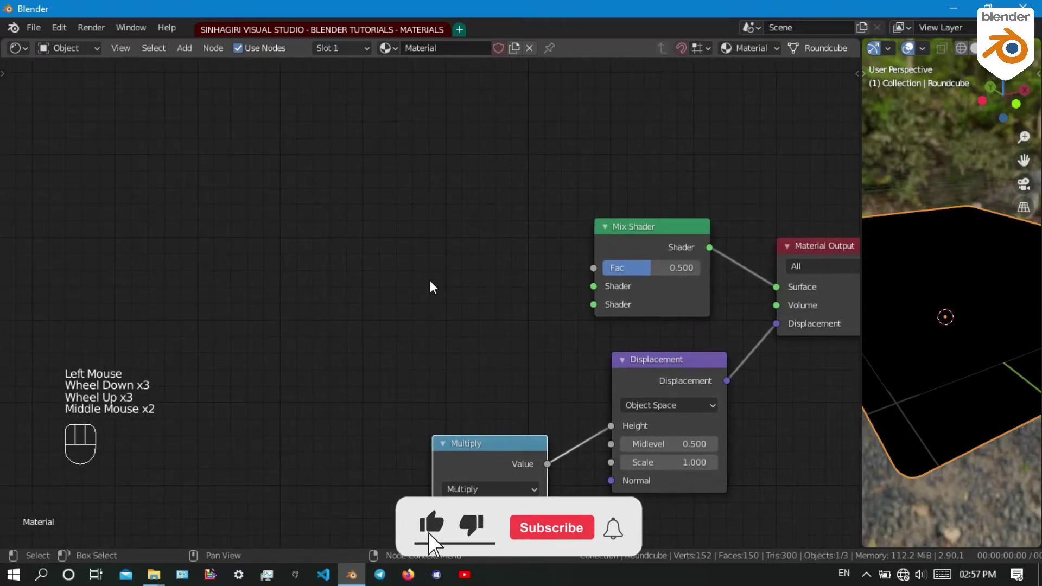
Add a second Mix Shader and plug it into the first Mix Shader's shader input
{"action": "key", "text": "ctrl+alt+a"}
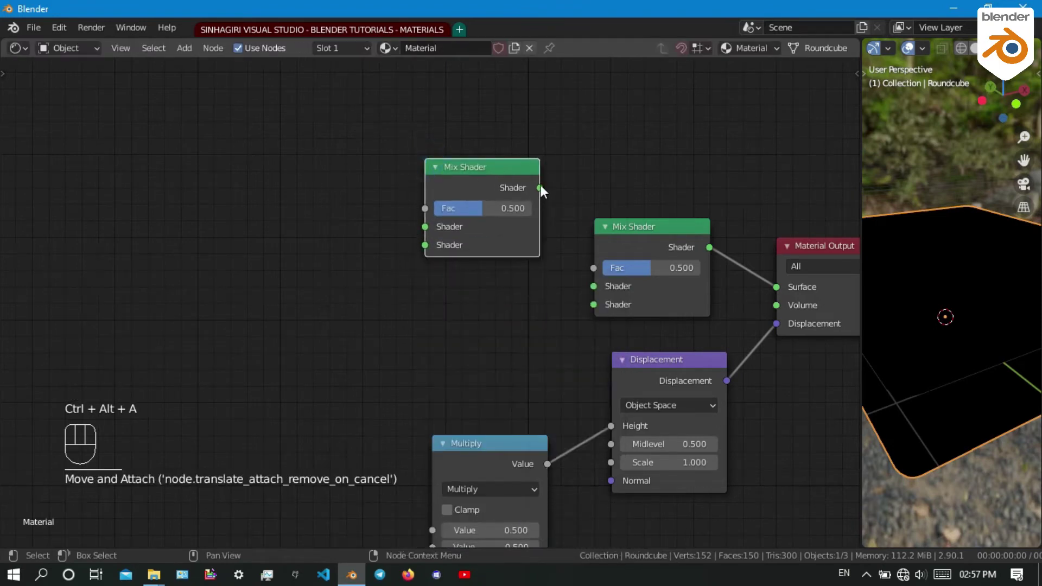
{"action": "left_click_drag", "start_coordinate": [548, 206], "coordinate": [596, 292]}
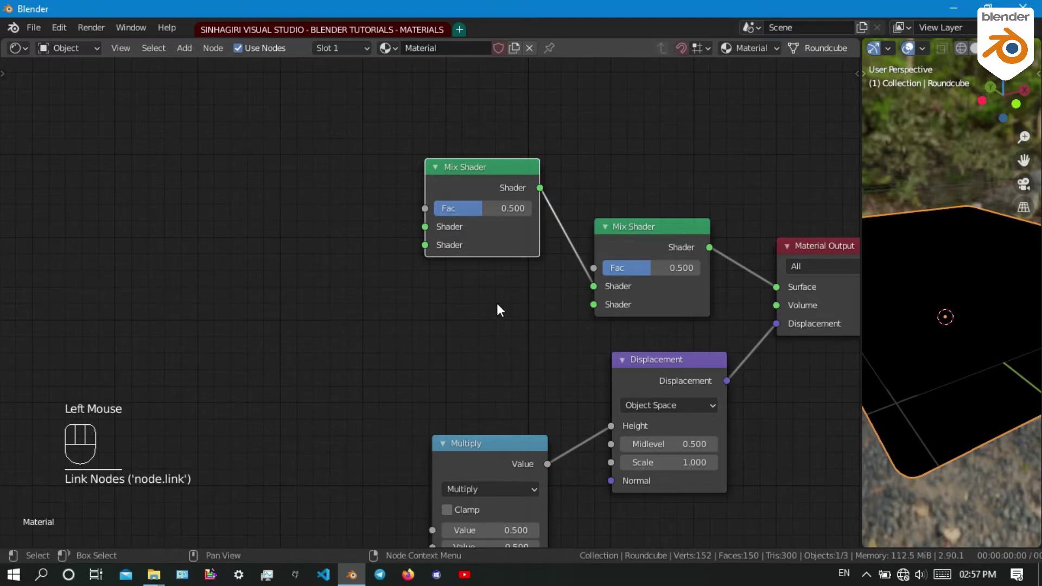
Add a BSDF shader into the second Mix Shader's other input and darken its colour to 0.348 grey
{"action": "key", "text": "ctrl+alt+a"}
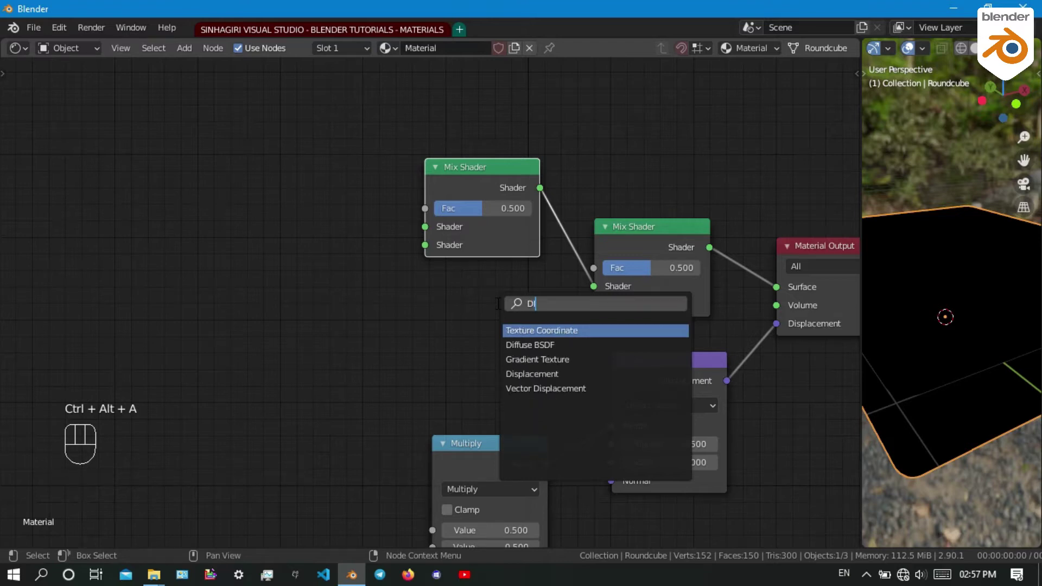
{"action": "key", "text": "Down"}
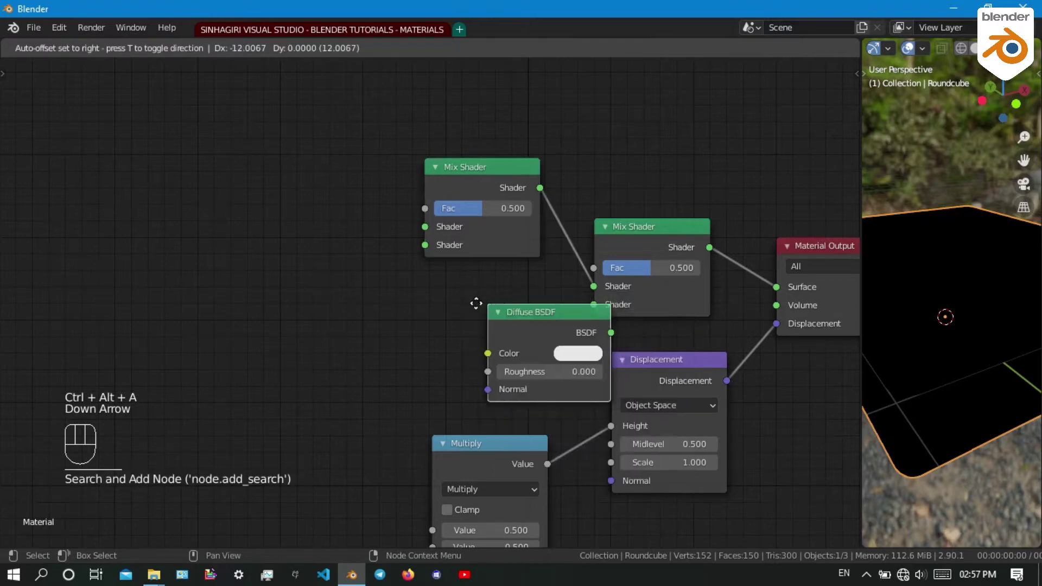
{"action": "left_click_drag", "start_coordinate": [546, 319], "coordinate": [597, 314]}
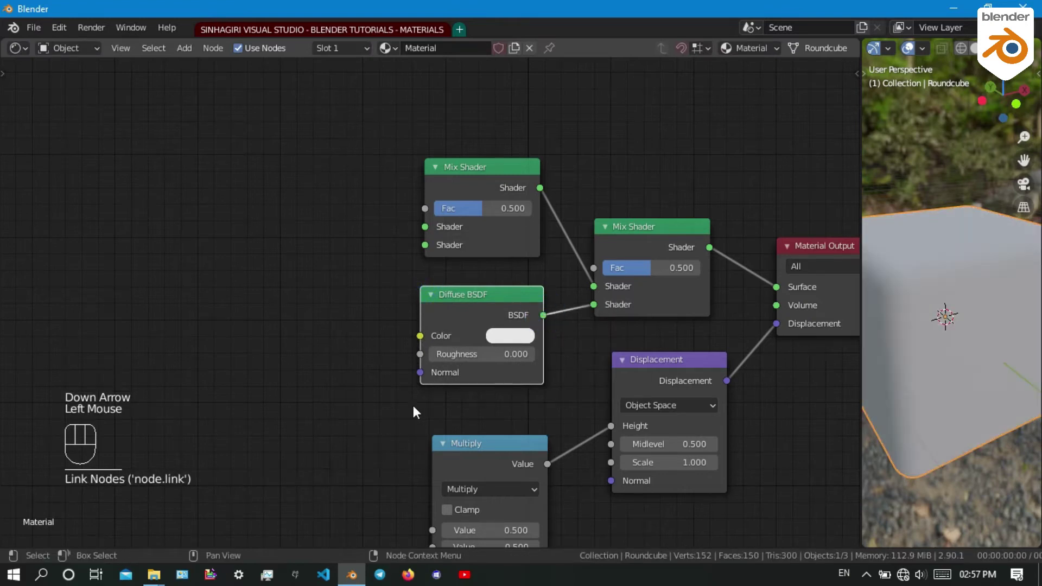
{"action": "left_click", "coordinate": [500, 350]}
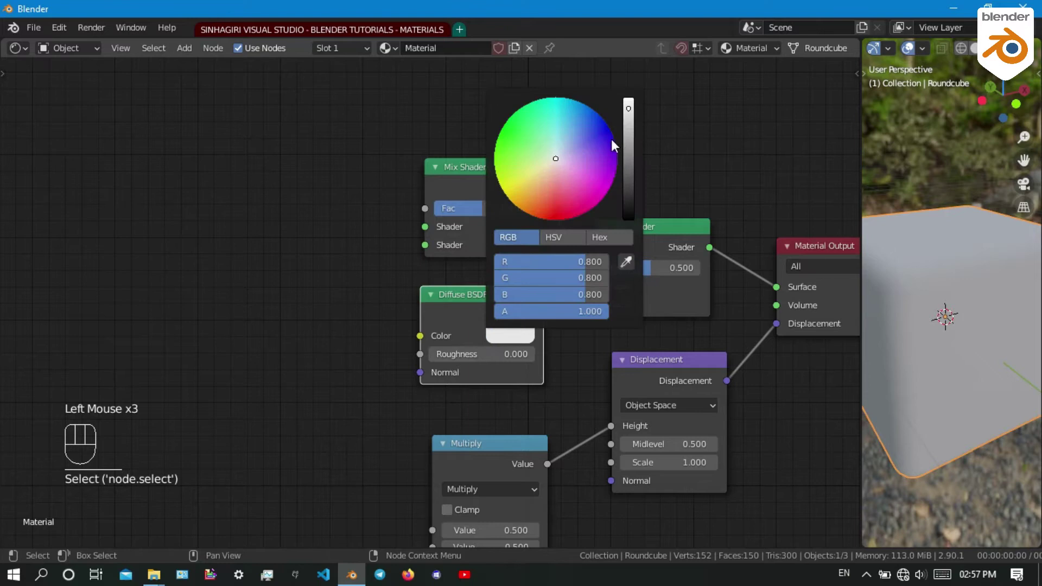
{"action": "left_click", "coordinate": [631, 148]}
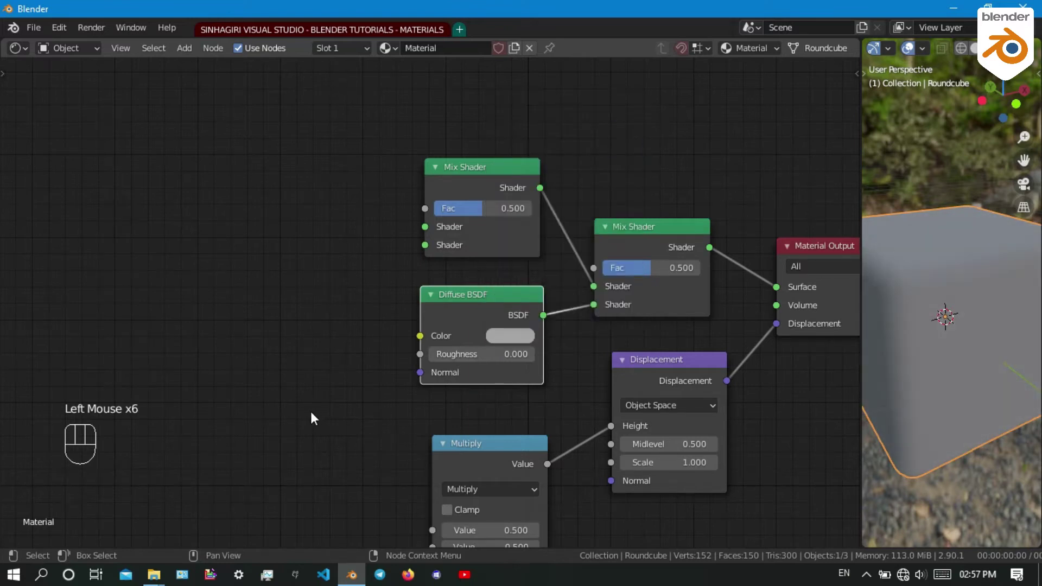
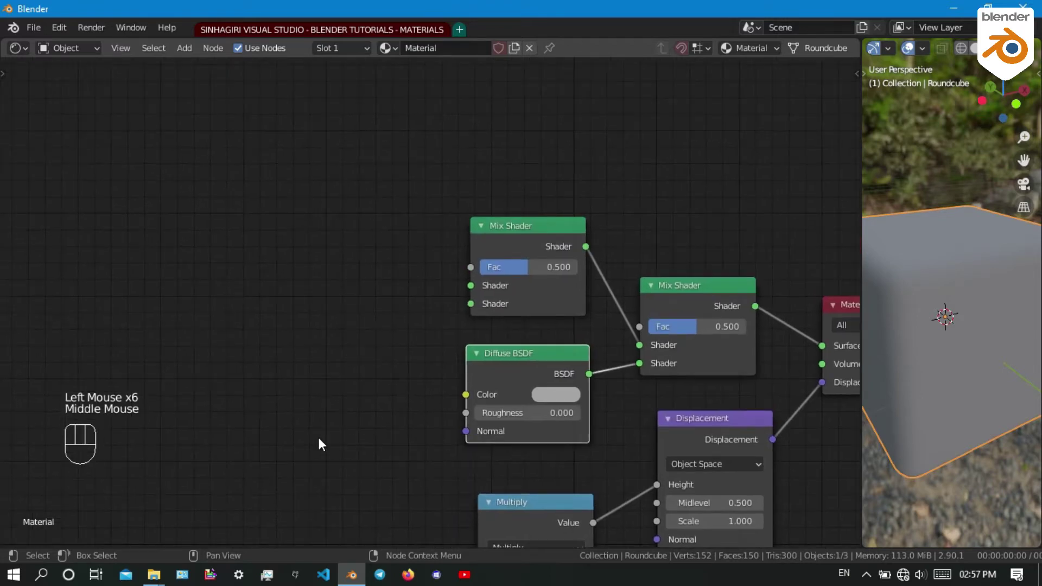
Add a Beckmann Glass BSDF and wire it into the first Mix Shader beside the glossy and diffuse shaders
{"action": "key", "text": "ctrl+alt+a"}
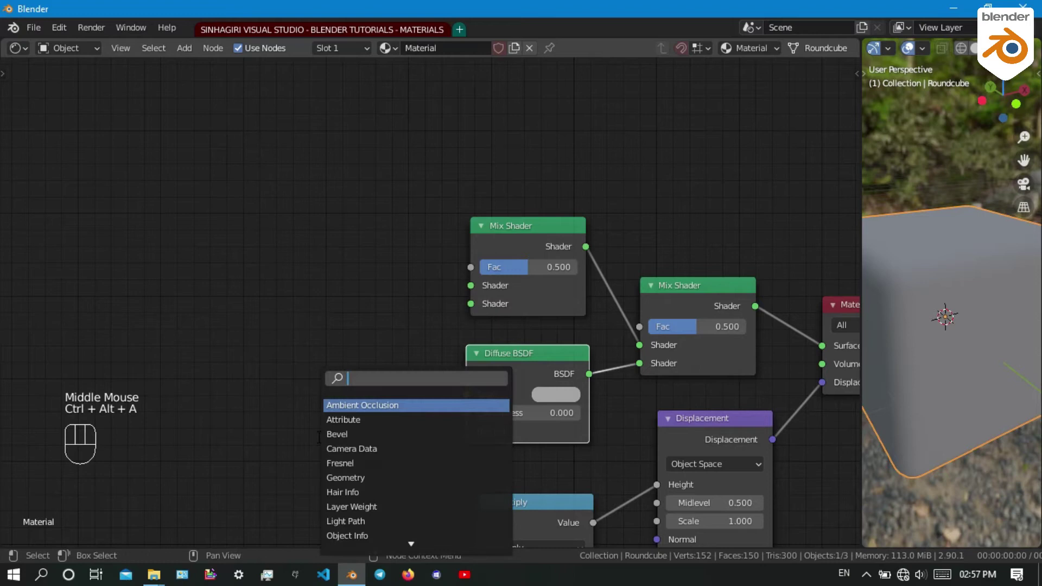
{"action": "key", "text": "s"}
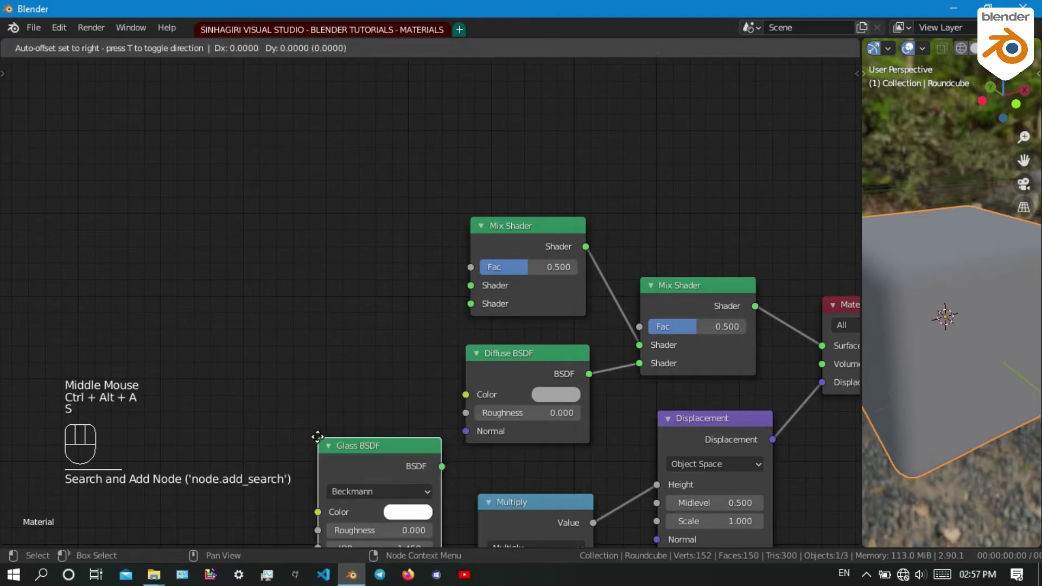
{"action": "left_click_drag", "start_coordinate": [401, 207], "coordinate": [476, 293]}
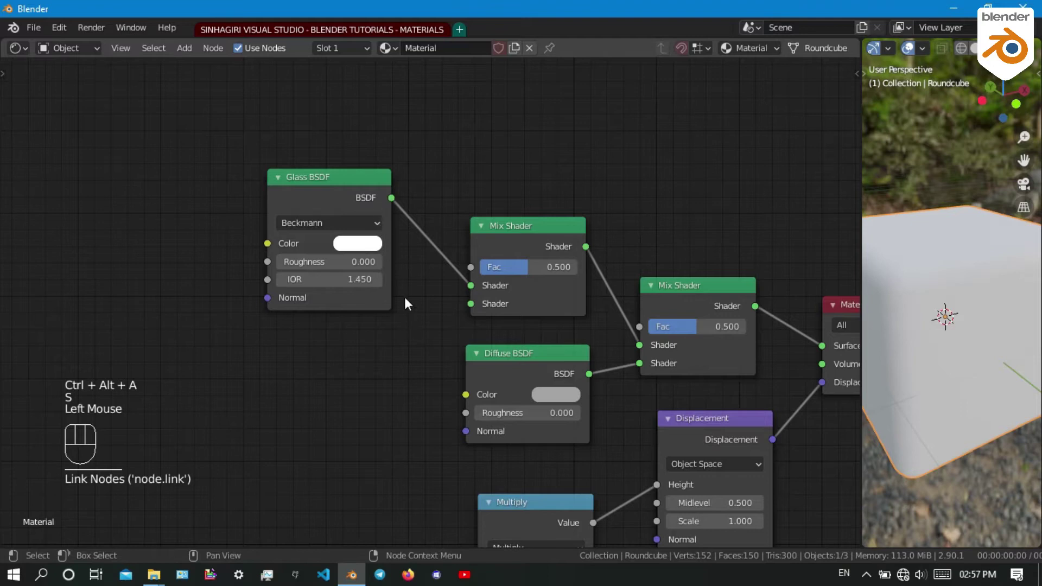
{"action": "key", "text": "ctrl+alt+a"}
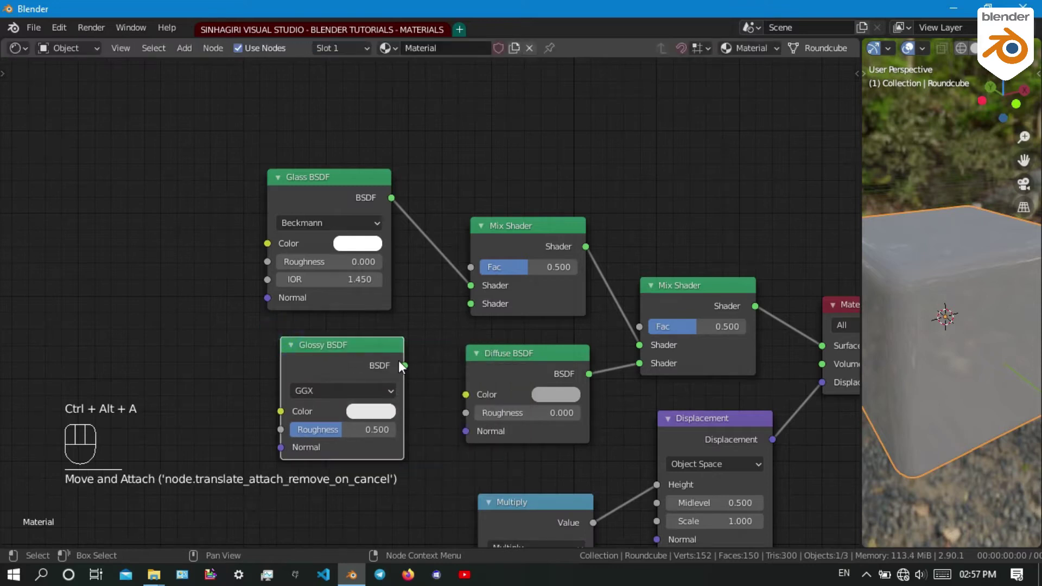
{"action": "left_click_drag", "start_coordinate": [410, 369], "coordinate": [470, 330]}
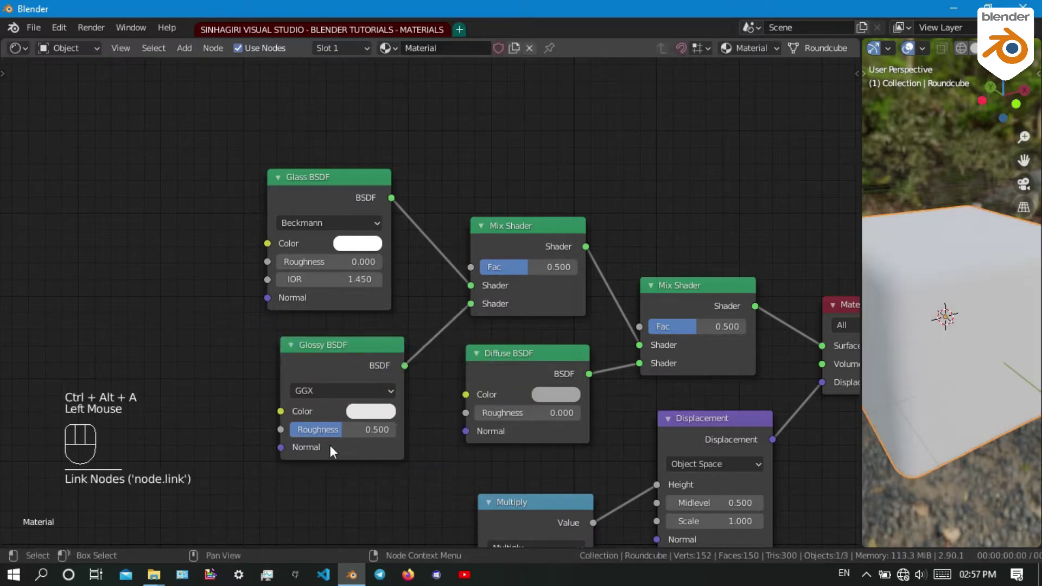
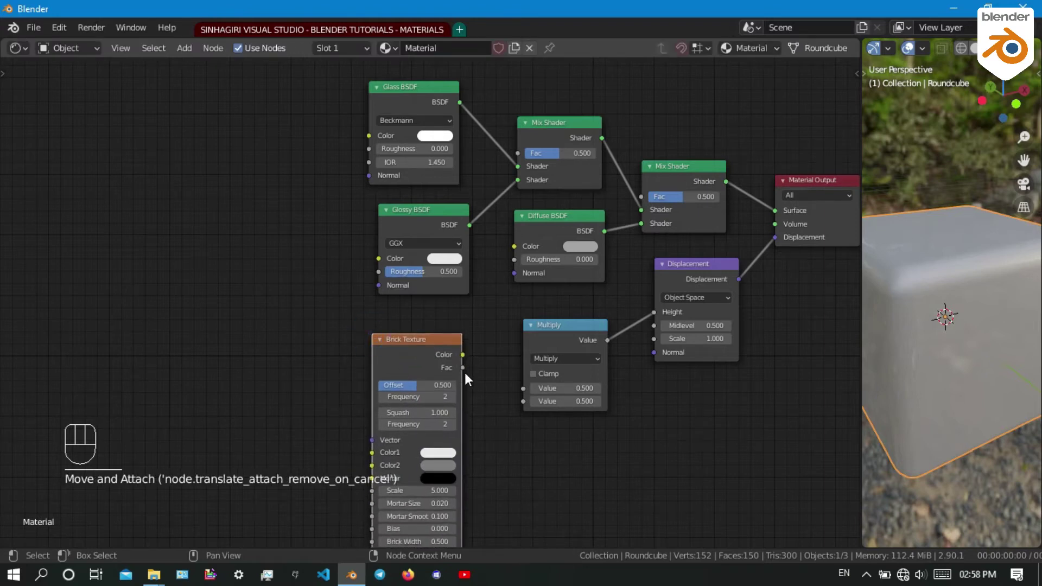
Link the second Mix Shader's Fac input and switch the viewport to Rendered shading
{"action": "left_click_drag", "start_coordinate": [467, 371], "coordinate": [643, 203]}
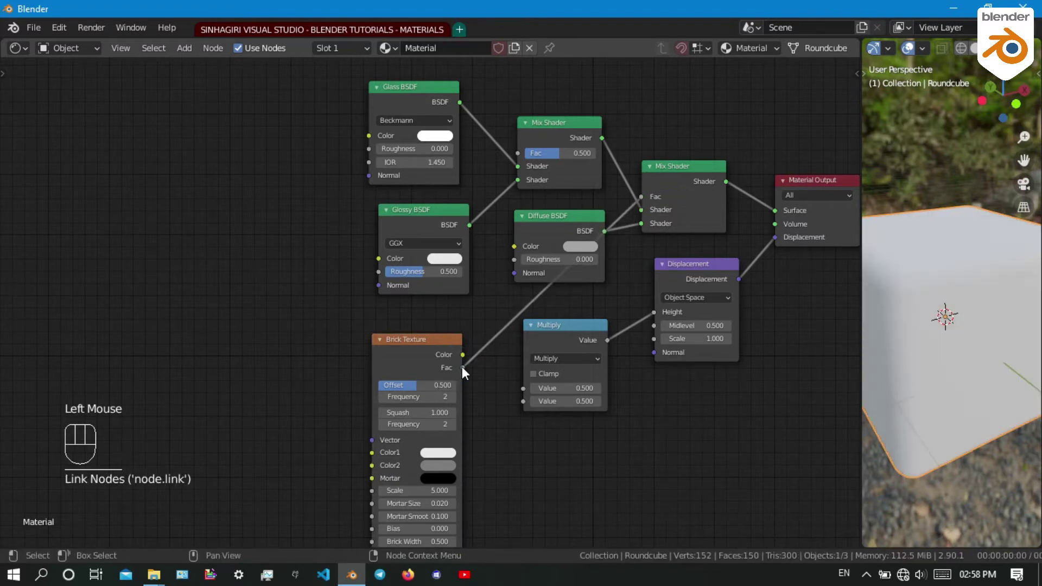
{"action": "left_click", "coordinate": [495, 372]}
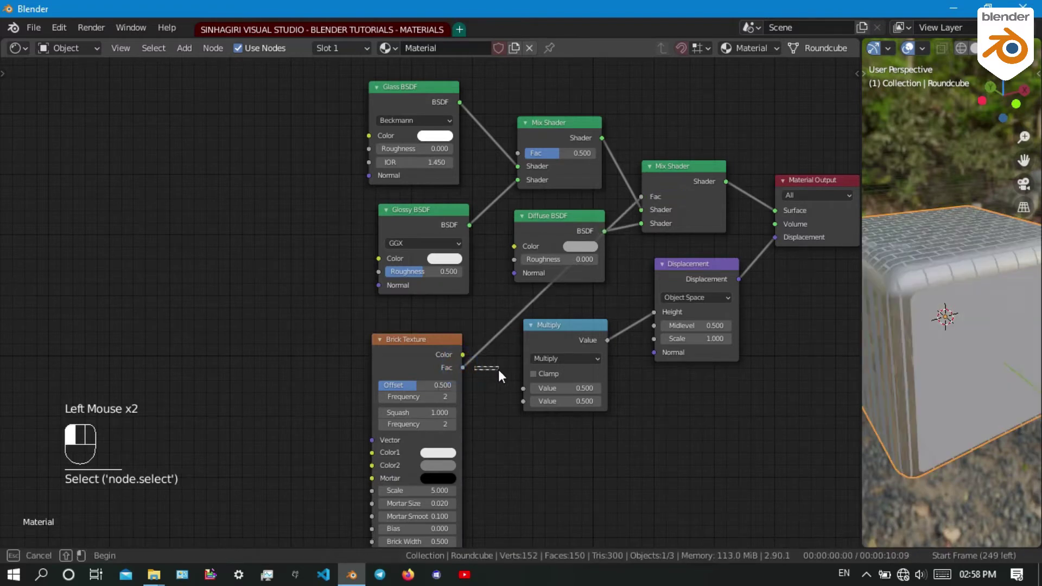
{"action": "left_click_drag", "start_coordinate": [468, 374], "coordinate": [526, 397]}
{"action": "scroll", "scroll_direction": "down", "scroll_amount": 3}
Orbit the roundcube to inspect its brick displacement surface and top edge
{"action": "left_click_drag", "start_coordinate": [927, 351], "coordinate": [925, 360]}
{"action": "scroll", "scroll_direction": "up", "scroll_amount": 3}
{"action": "left_click_drag", "start_coordinate": [983, 393], "coordinate": [750, 460]}
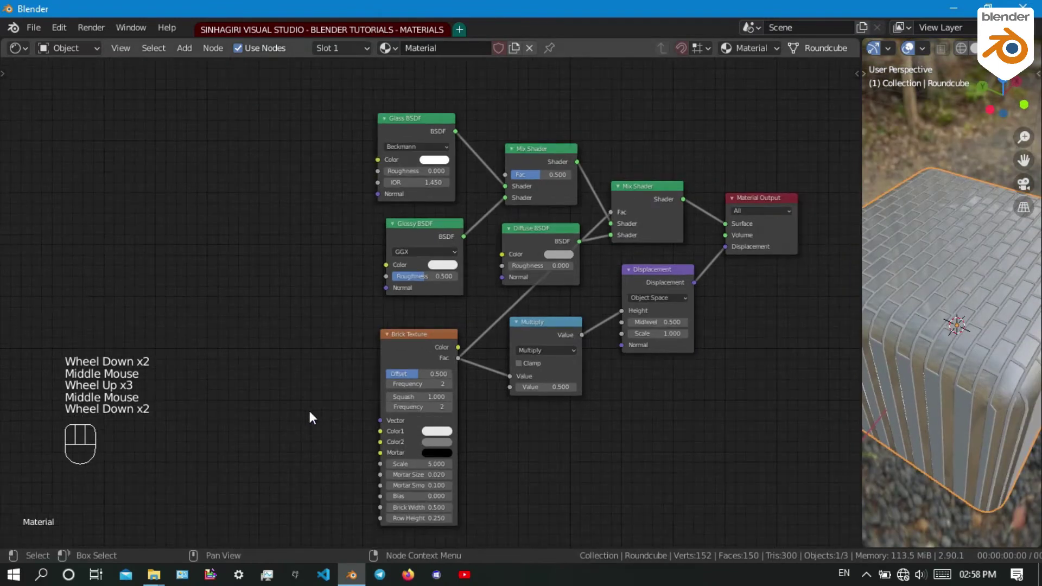
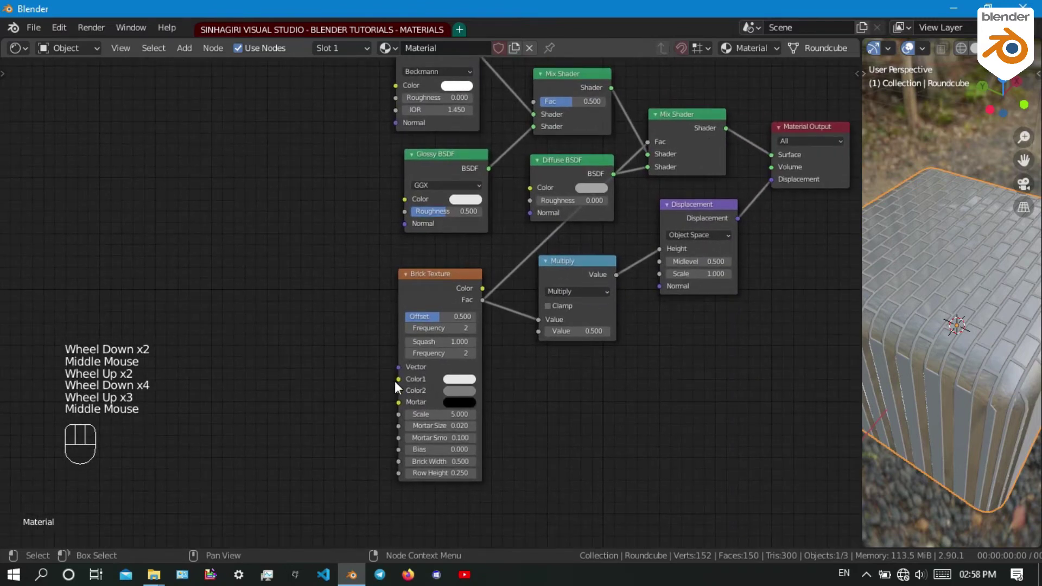
{"action": "left_click_drag", "start_coordinate": [452, 323], "coordinate": [408, 322]}
{"action": "left_click", "coordinate": [411, 330]}
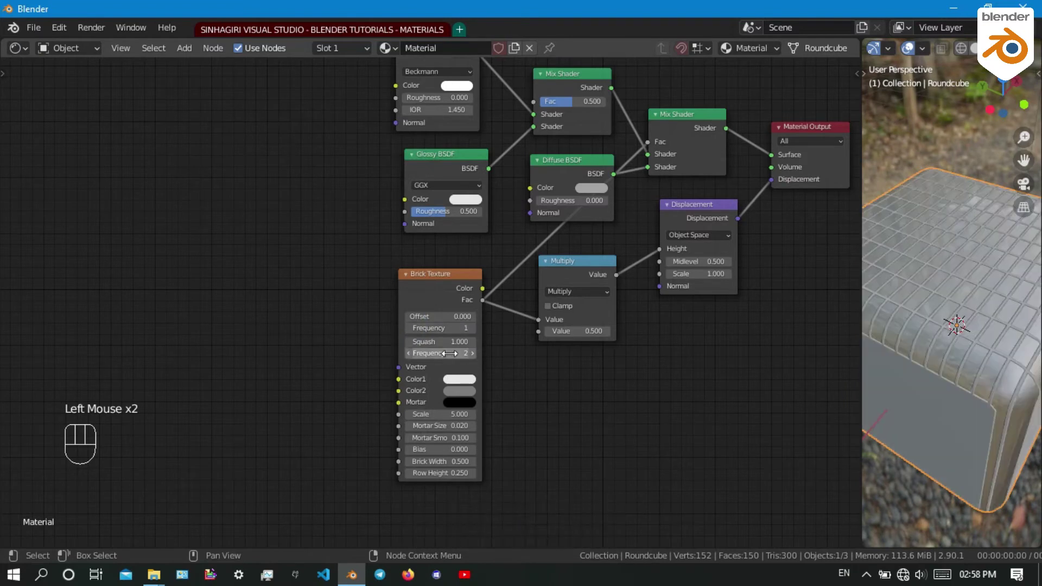
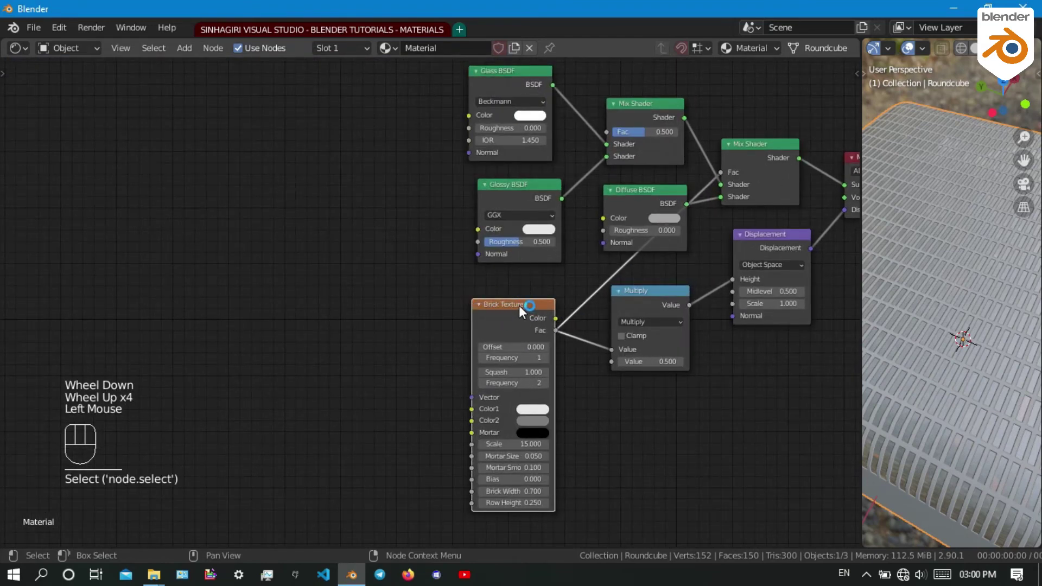
Add Texture Coordinate and Mapping nodes to the brick texture and set the Mapping type to Vector
{"action": "key", "text": "ctrl+t"}
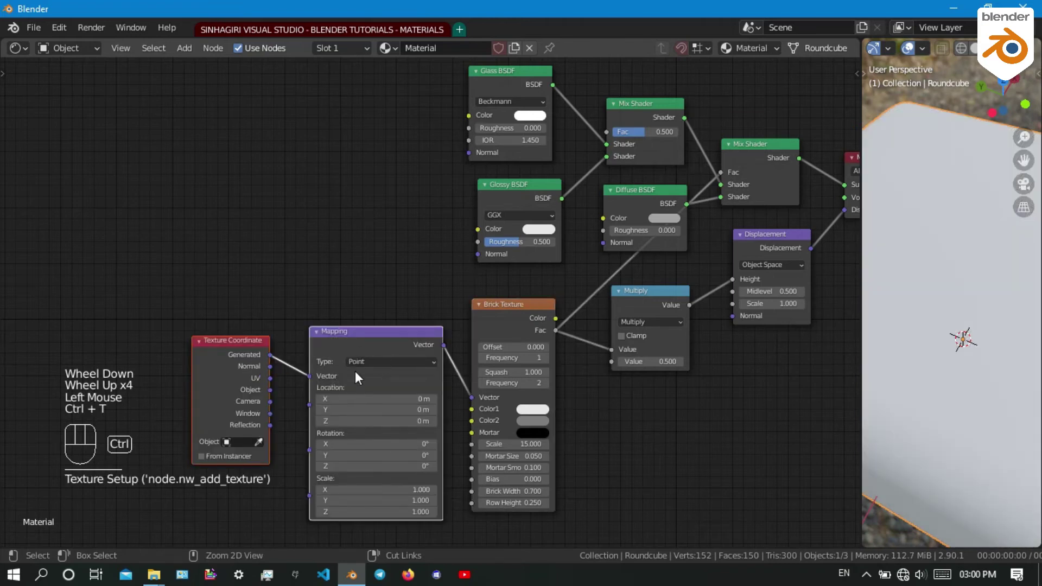
{"action": "scroll", "scroll_direction": "up", "scroll_amount": 3}
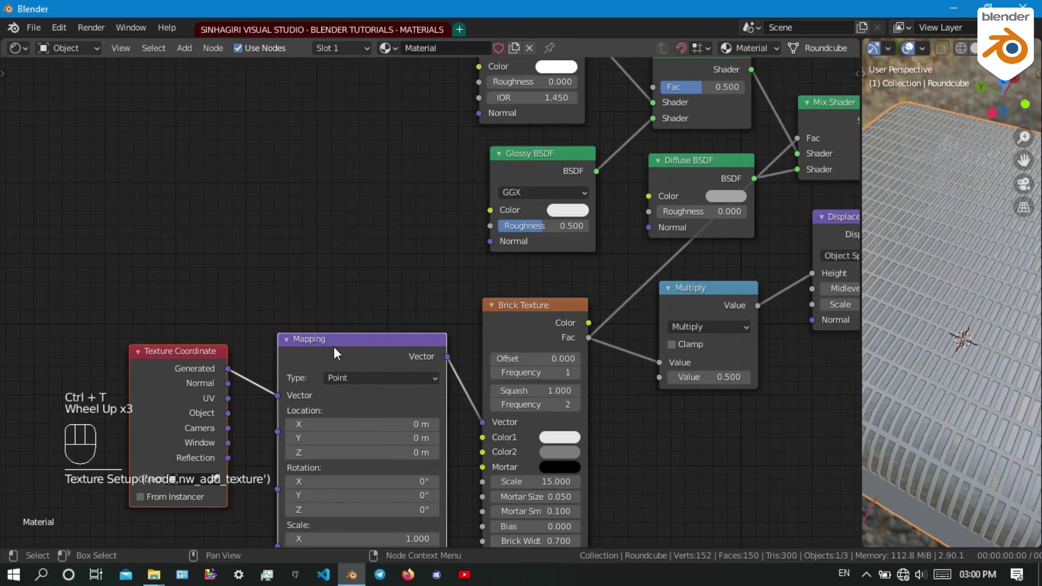
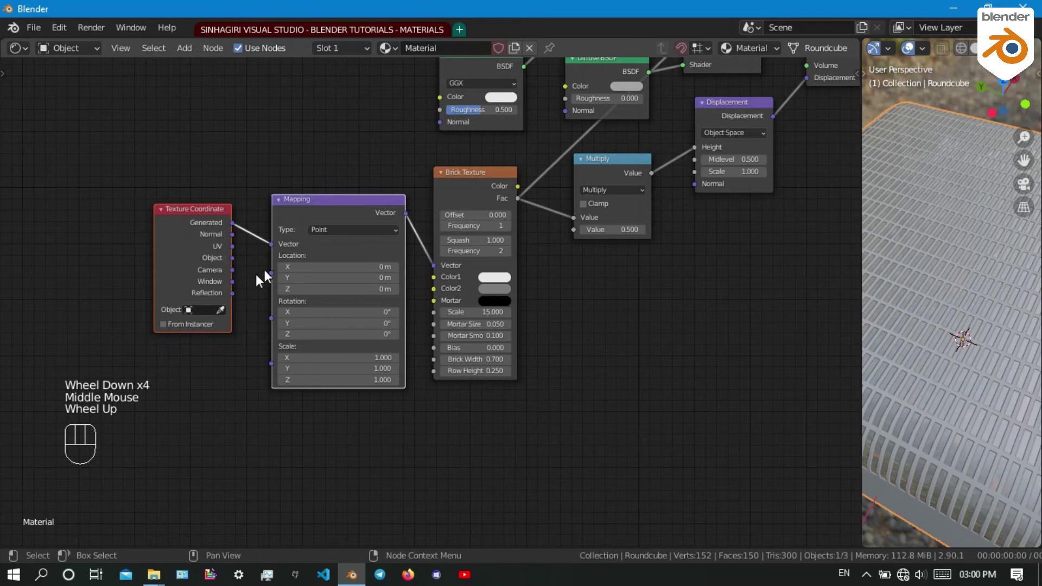
{"action": "left_click_drag", "start_coordinate": [337, 232], "coordinate": [333, 271]}
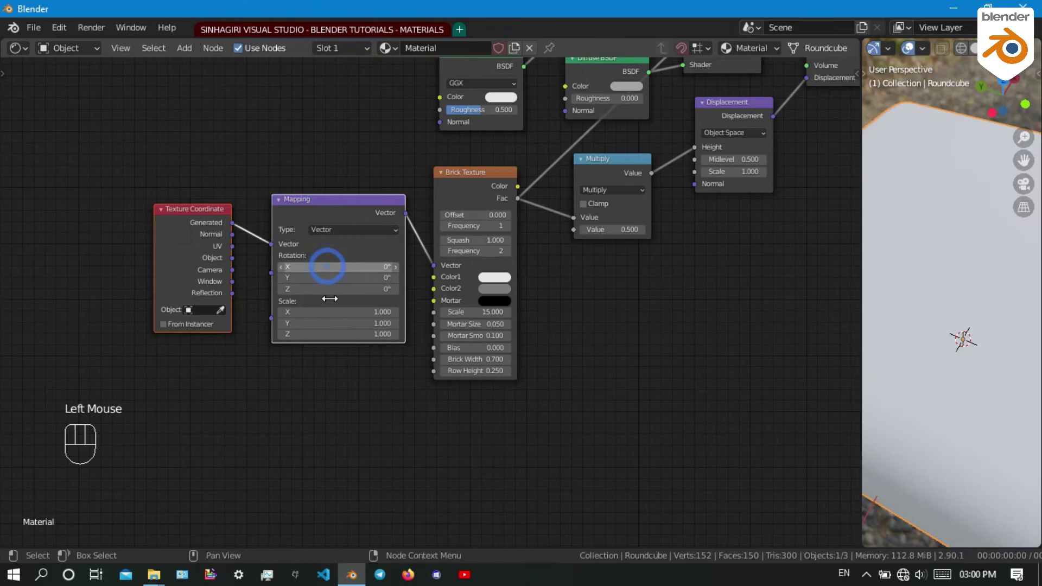
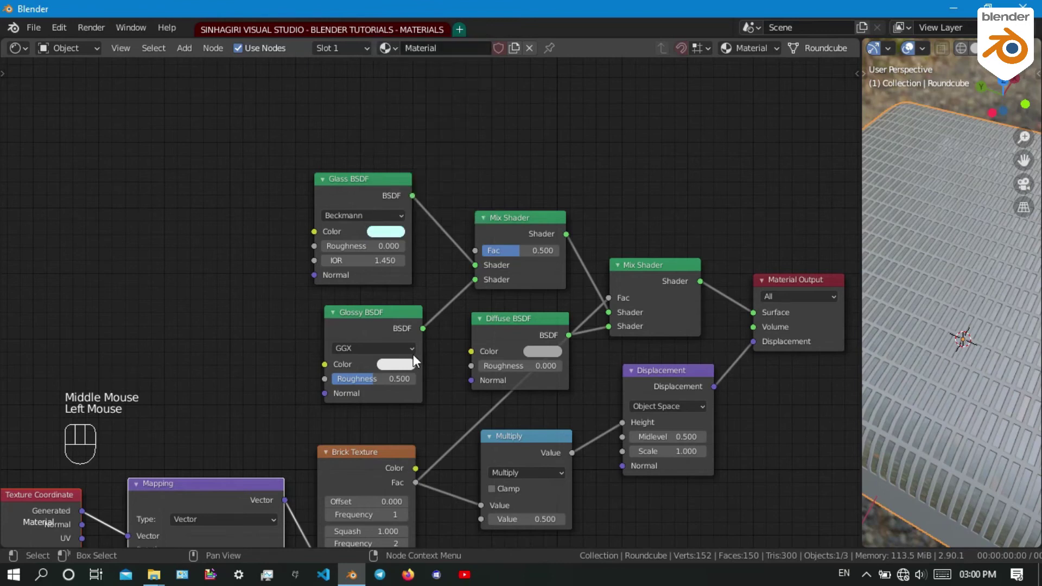
{"action": "scroll", "scroll_direction": "up", "scroll_amount": 3}
{"action": "middle_click", "coordinate": [453, 331]}
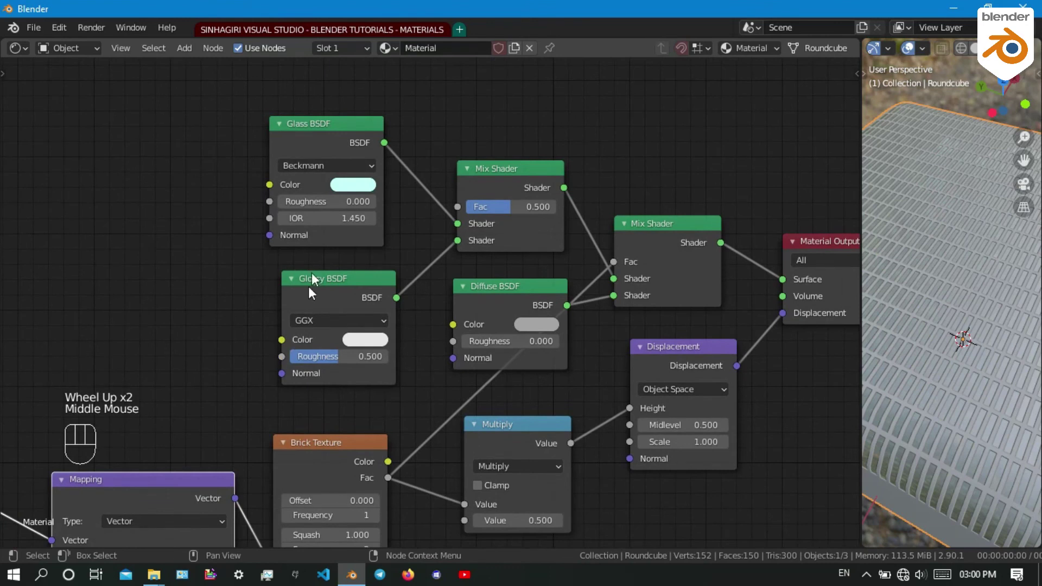